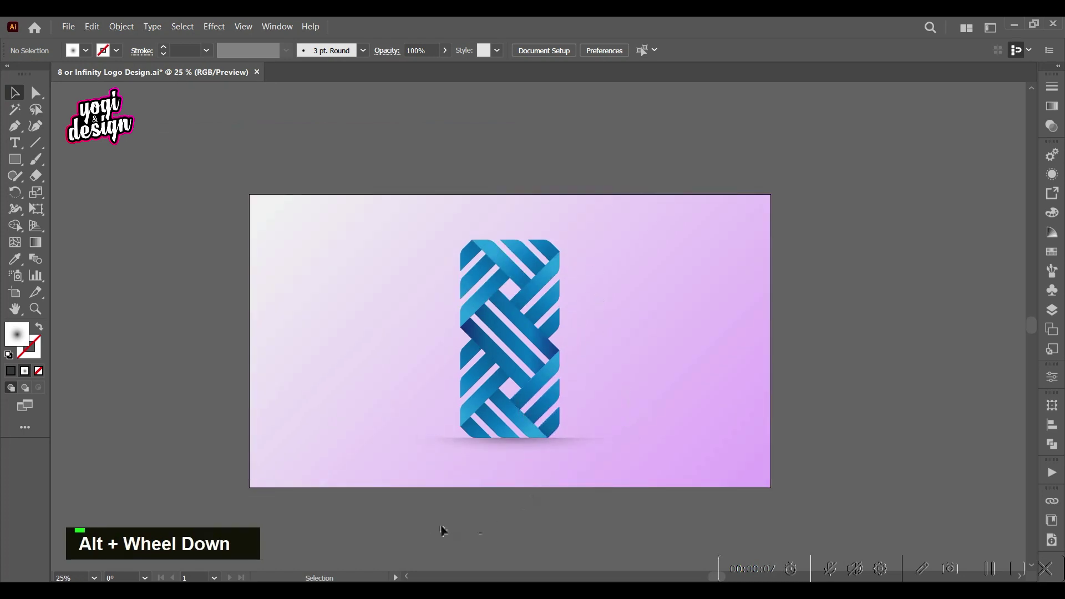
# Move the finished woven logo off the artboard and zoom into the empty pink artboard
pyautogui.scroll(-3)
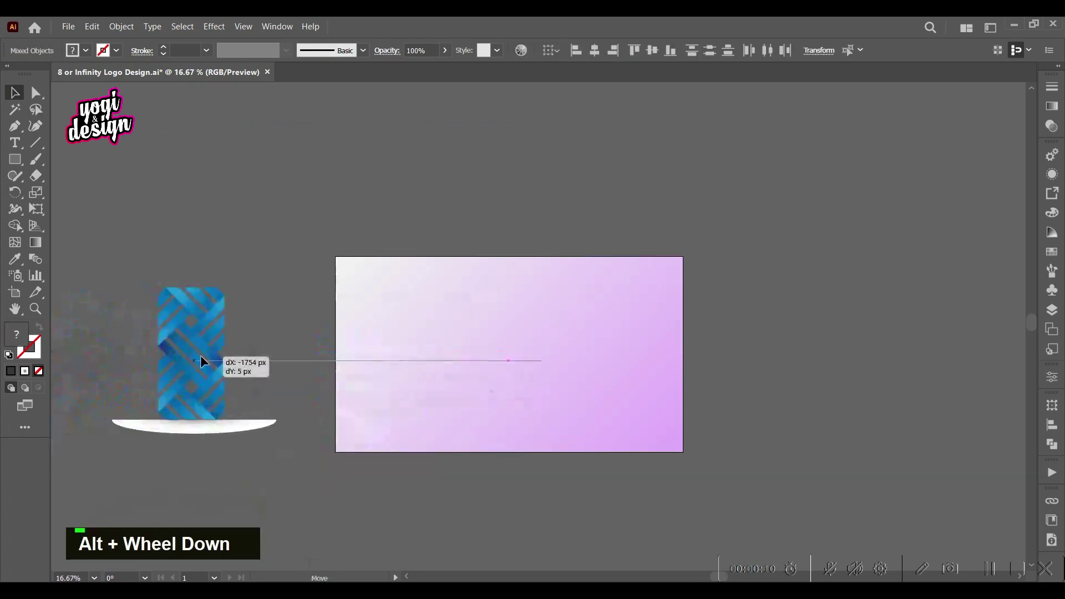
pyautogui.scroll(3)
pyautogui.middleClick(567, 338)
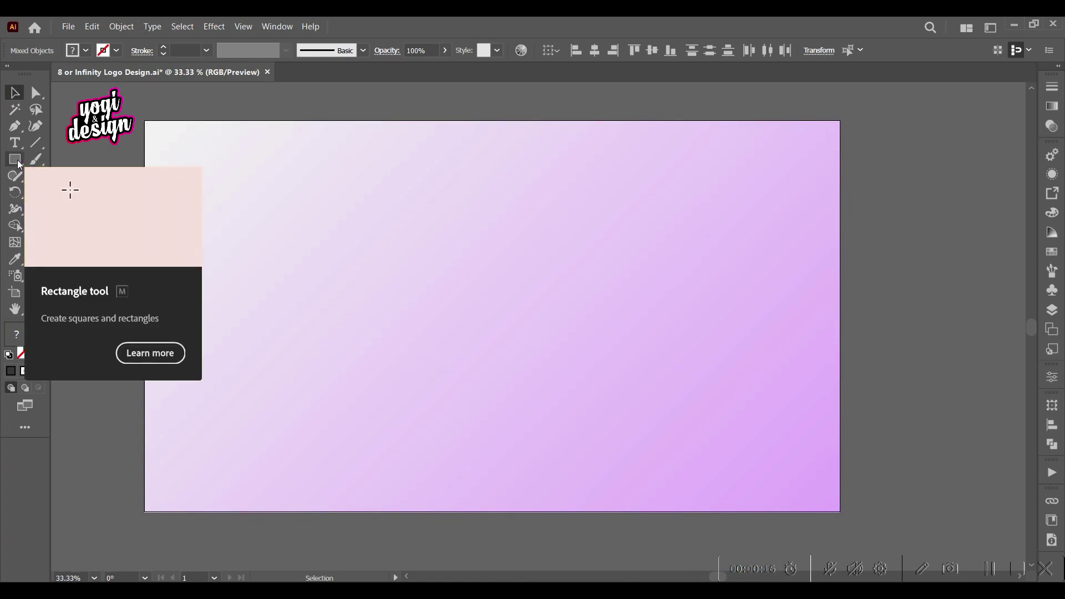
# Draw a tall black rectangle and duplicate it with Ctrl+D into groups of vertical bars
pyautogui.scroll(3)
pyautogui.scroll(-3)
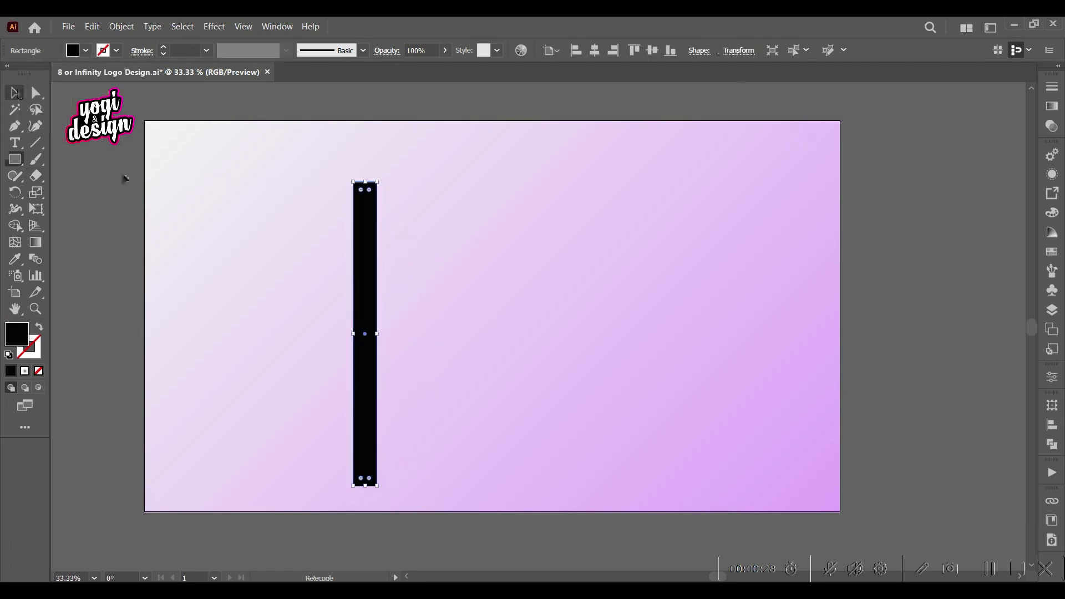
pyautogui.scroll(3)
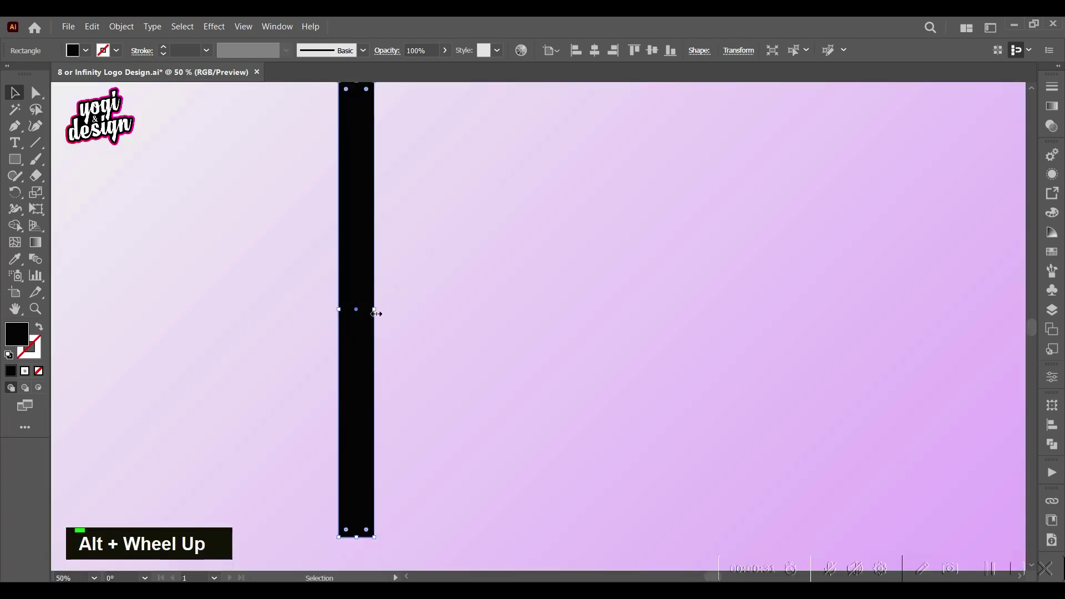
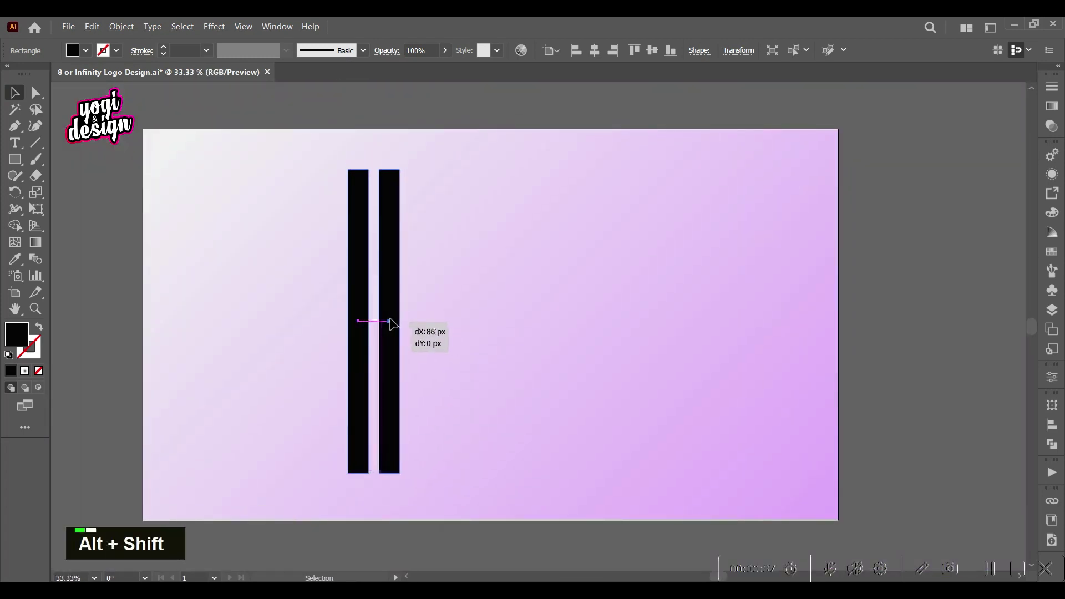
pyautogui.press('ctrl+d')
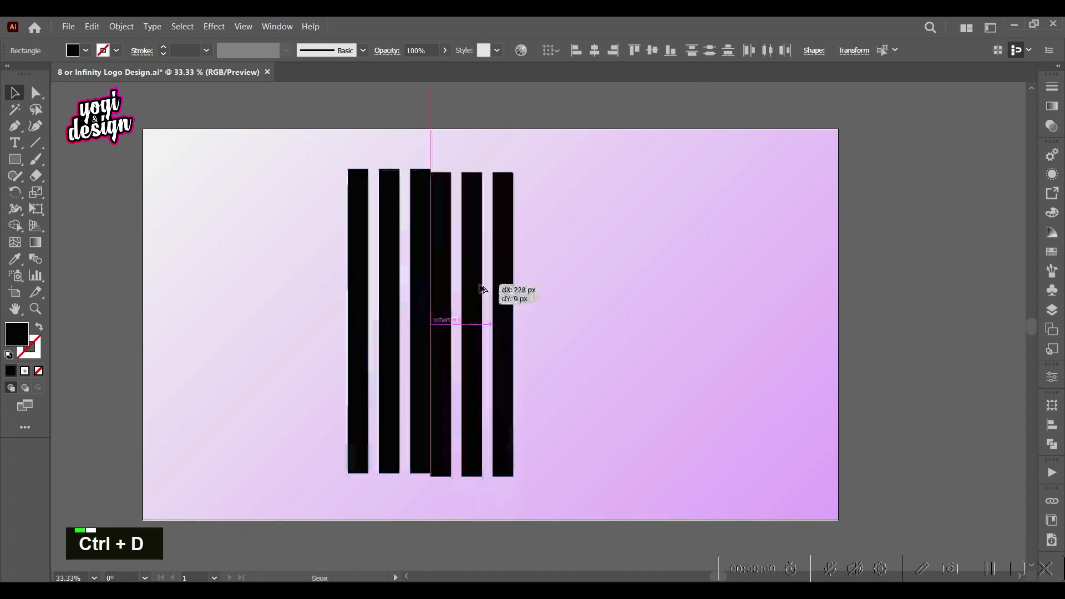
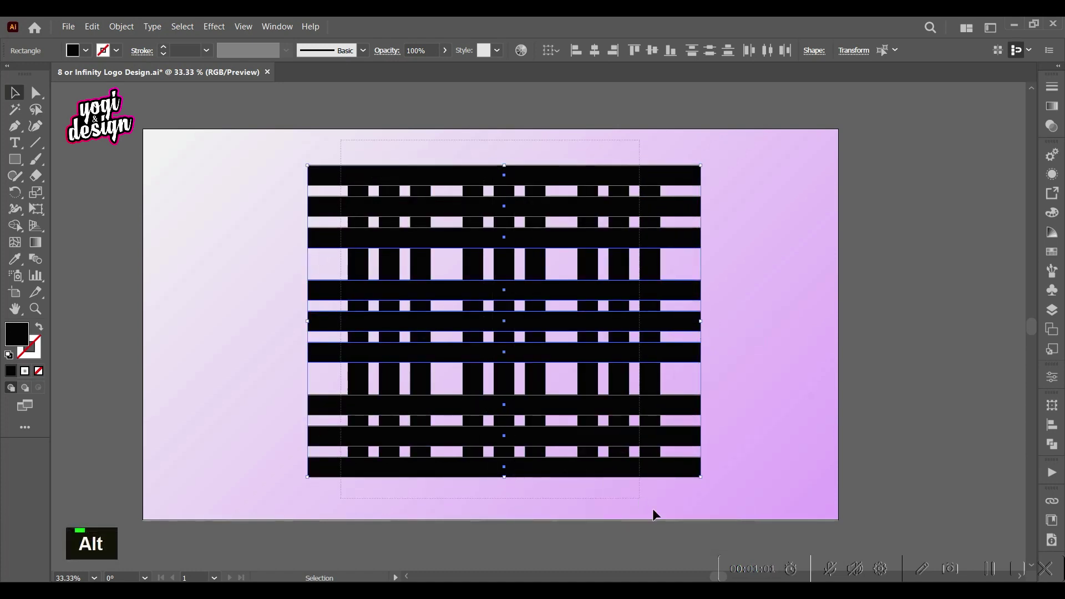
# Stretch the vertical bars longer so they cross the rotated horizontal bars as a grid
pyautogui.click(724, 158)
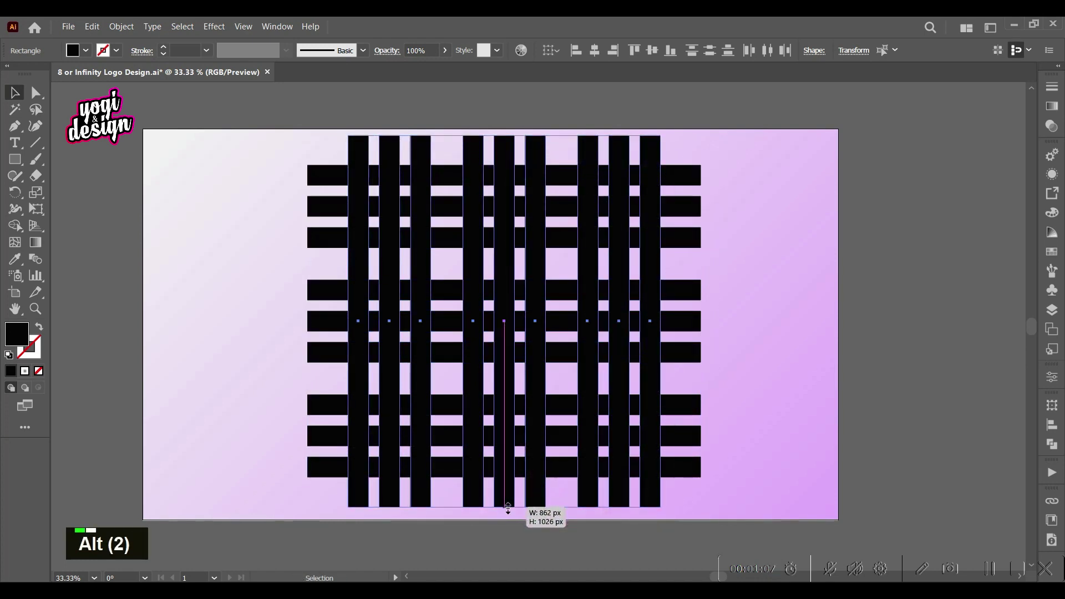
pyautogui.doubleClick(706, 216)
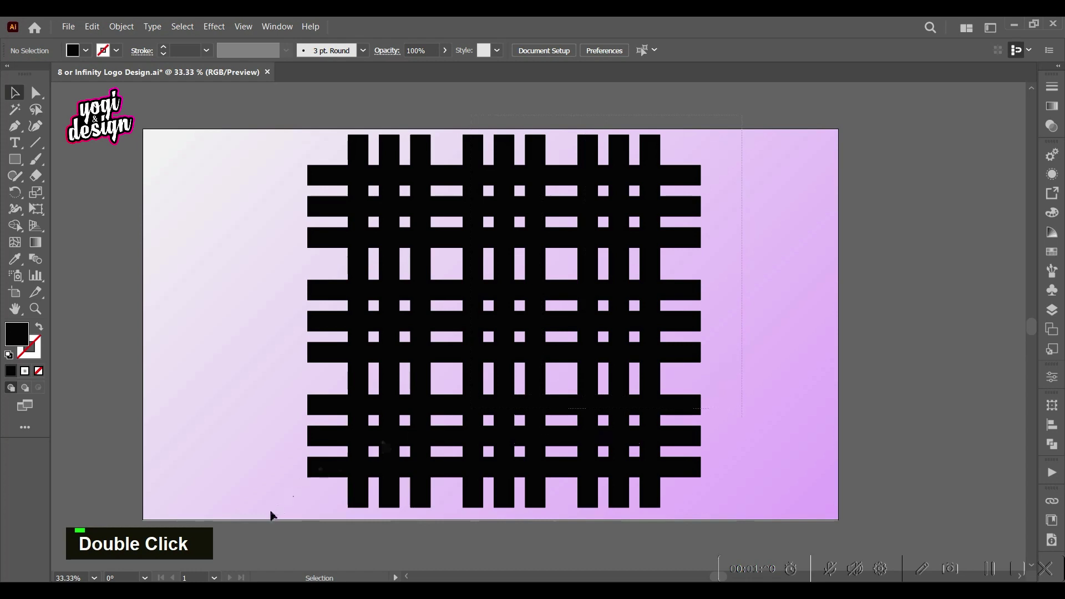
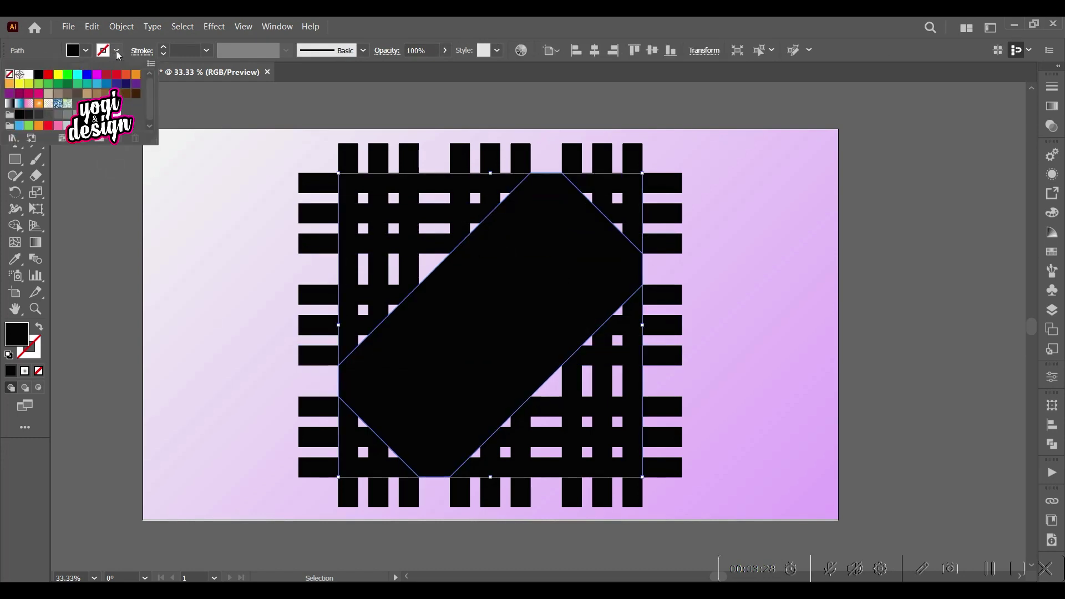
# Rotate the artwork 45° and erase strip pieces outside the outline on the left with Shape Builder
pyautogui.doubleClick(168, 51)
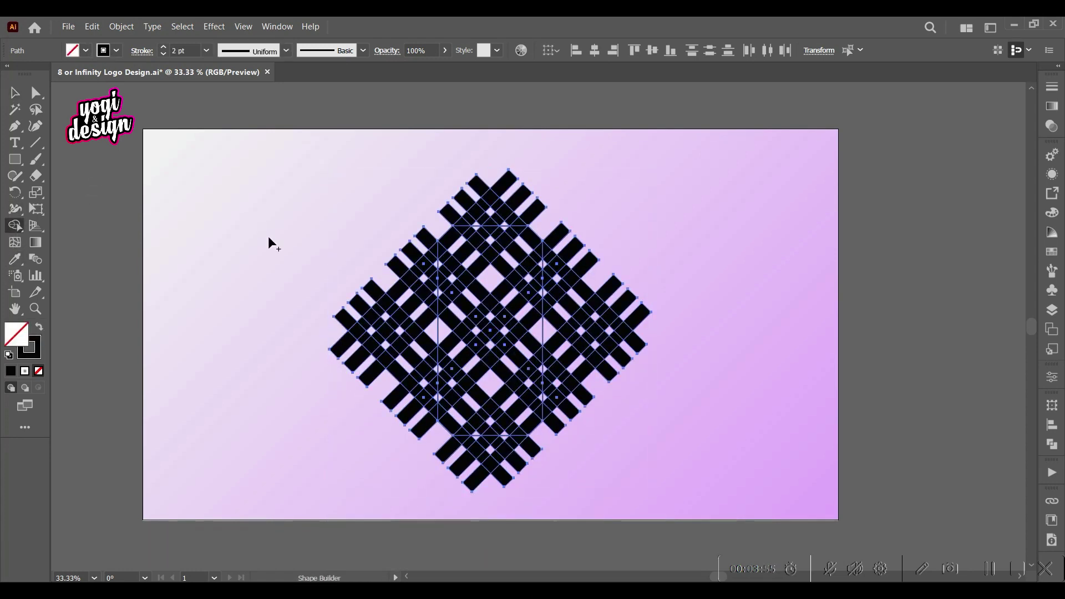
pyautogui.click(361, 283)
pyautogui.click(387, 365)
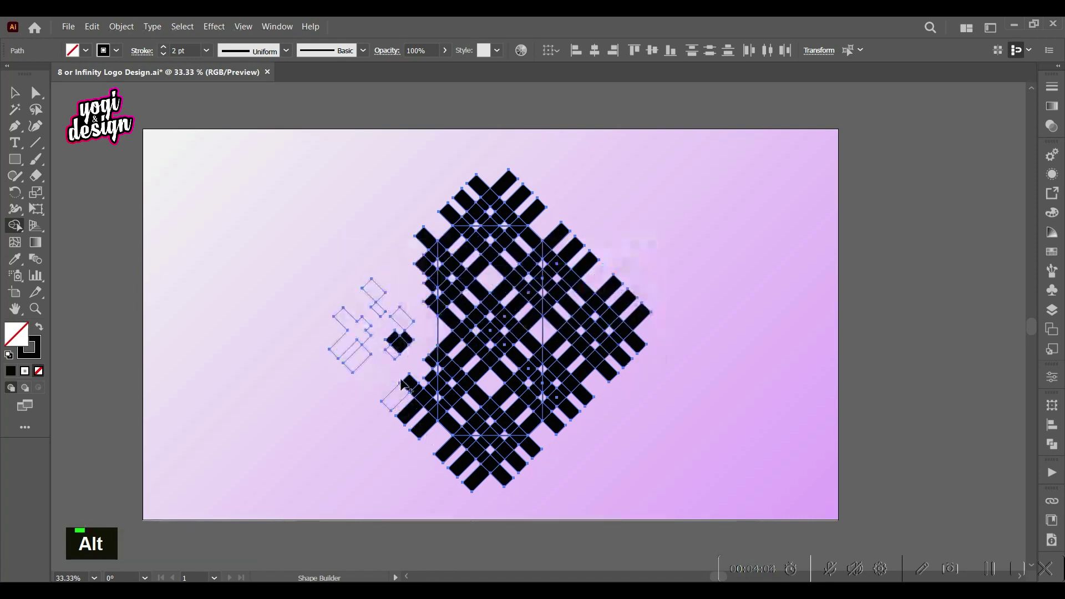
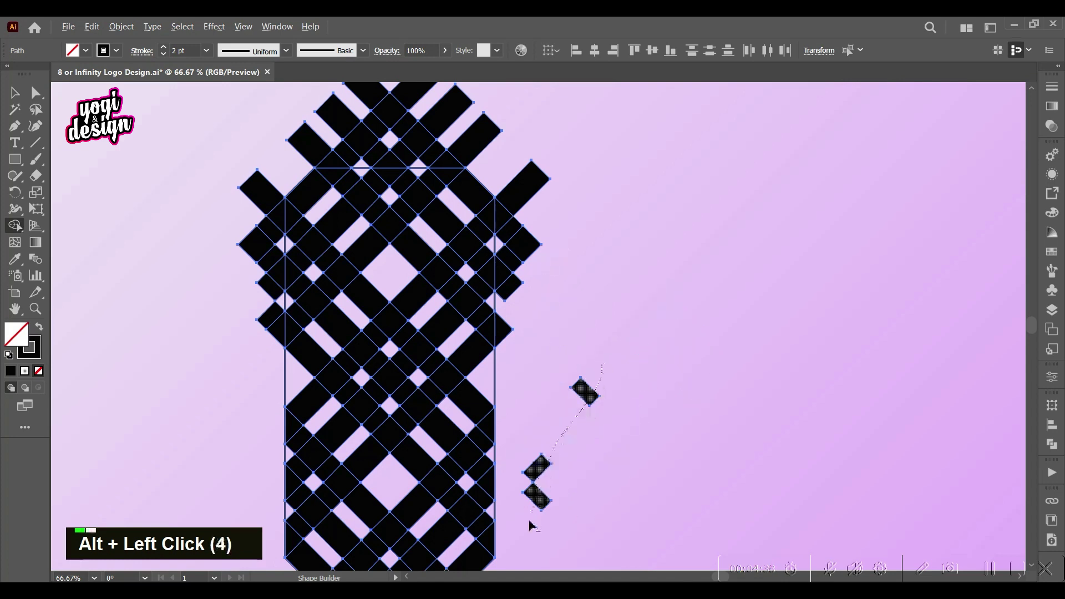
# Erase the leftover strip fragments on the right side of the corner-clipped outline
pyautogui.middleClick(575, 297)
pyautogui.click(553, 430)
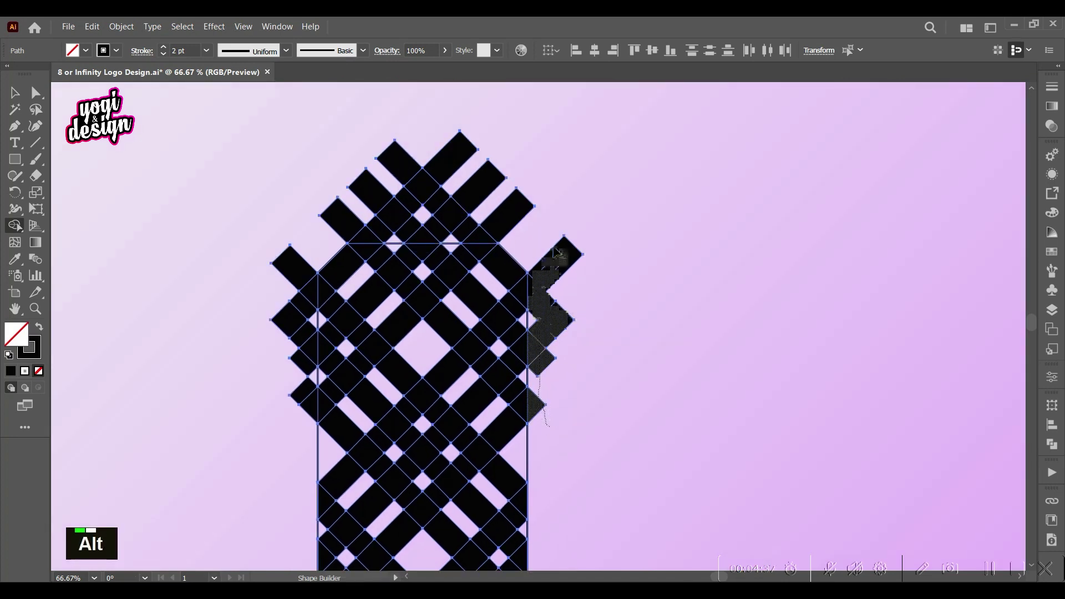
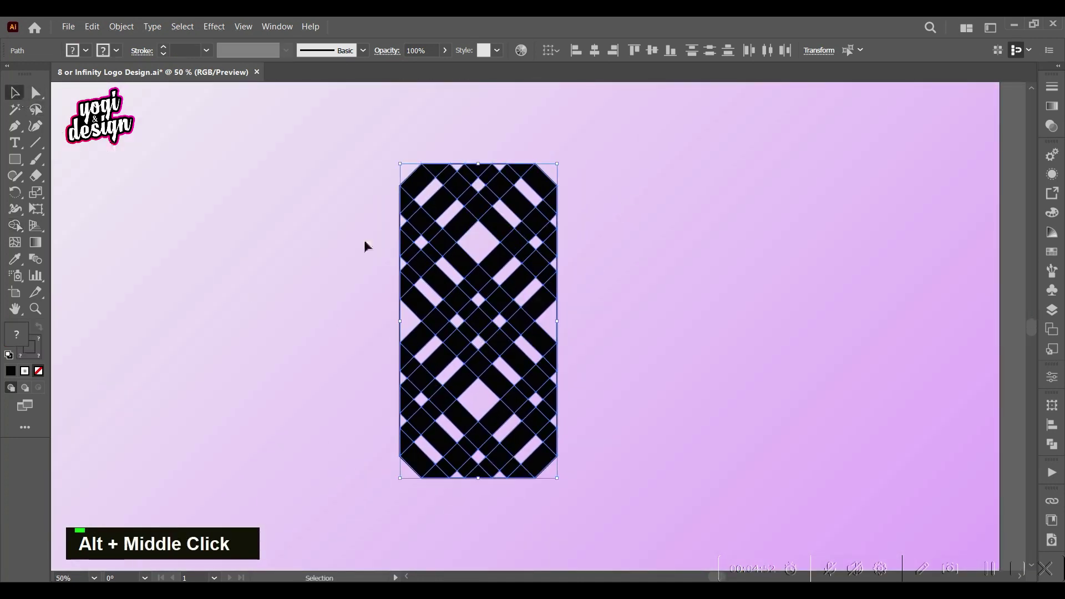
# Fill the lattice strip segments red with Live Paint, leaving black squares at the crossings
pyautogui.press('Delete')
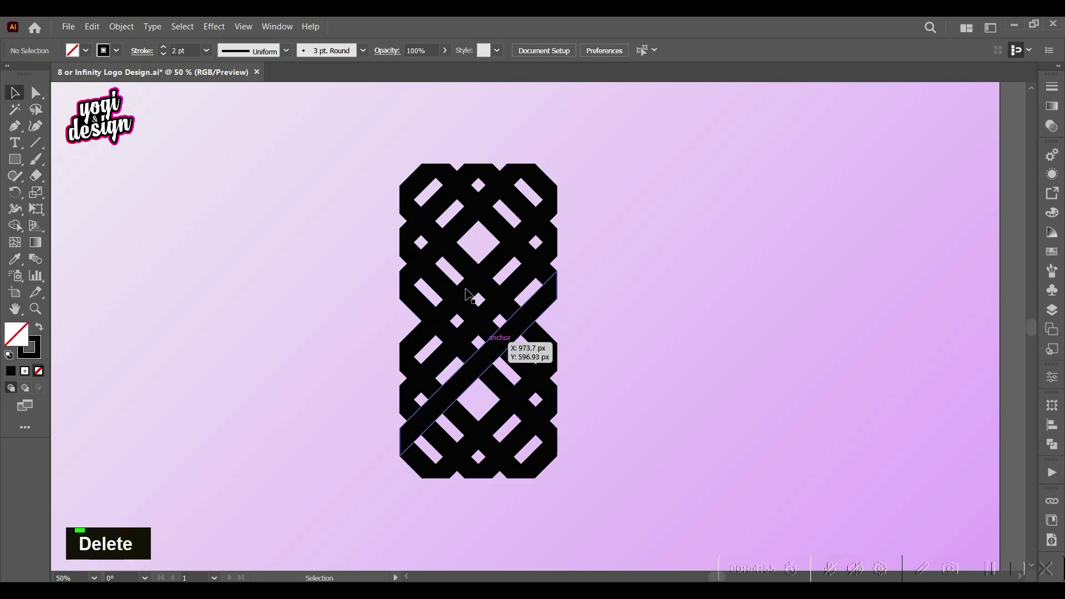
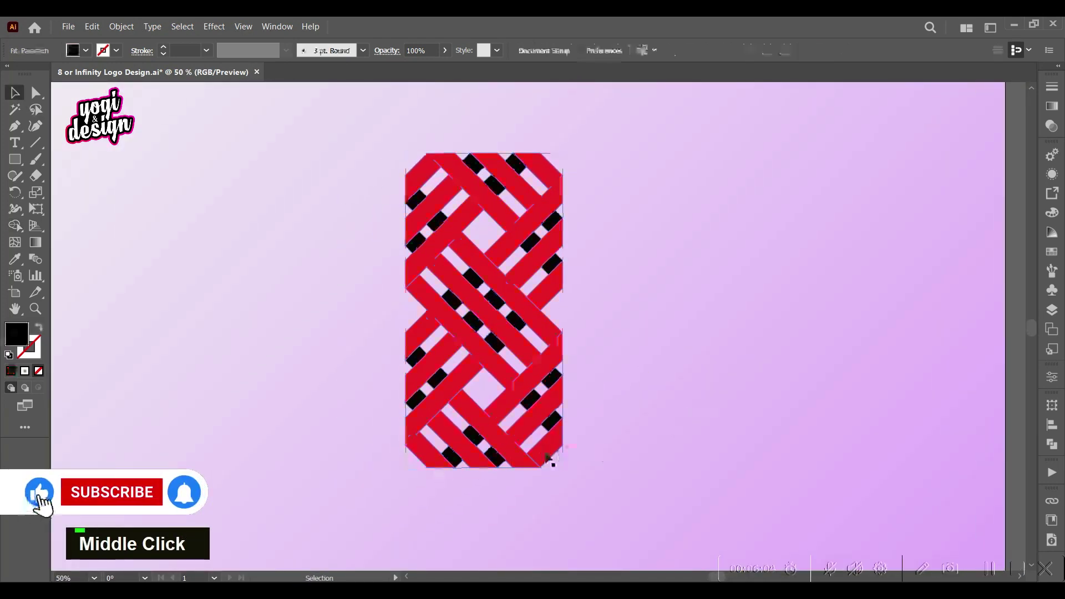
pyautogui.click(445, 430)
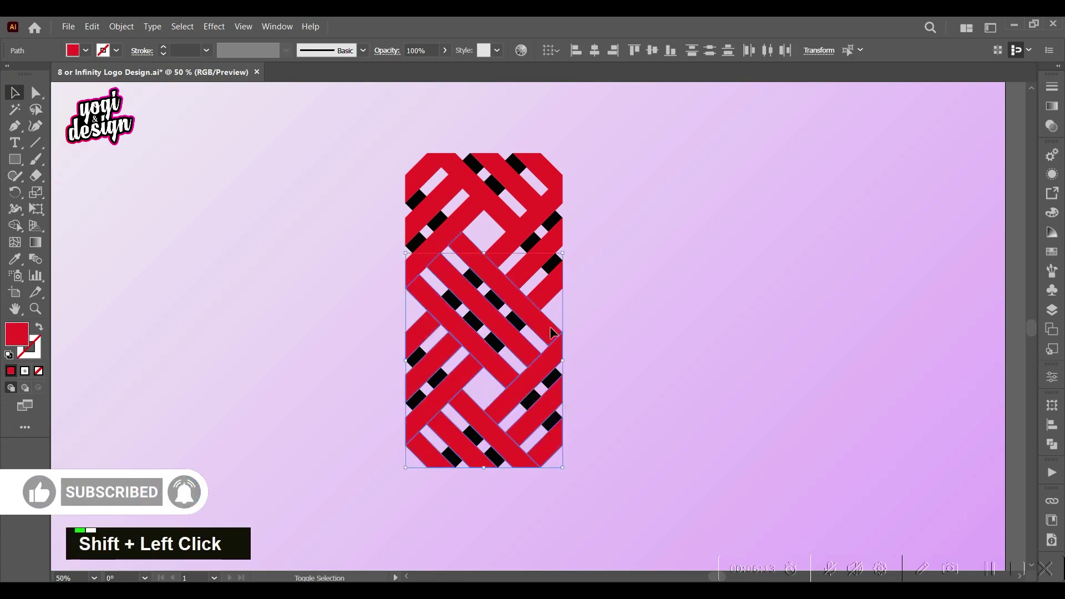
# Select the red woven strip pattern and clear it from the artboard
pyautogui.click(504, 215)
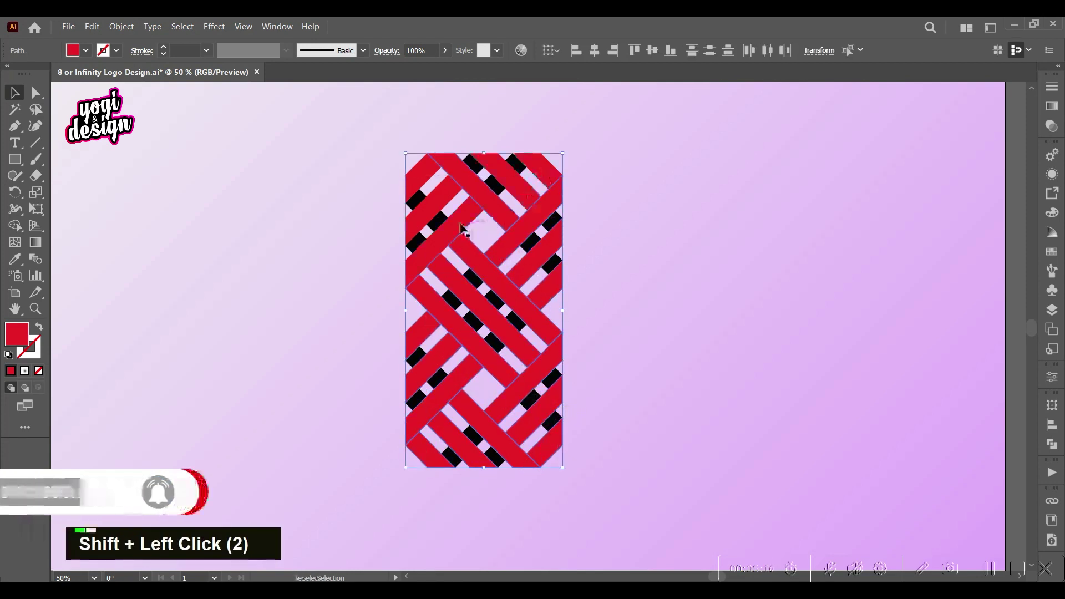
pyautogui.press('ctrl+z')
pyautogui.press('Delete')
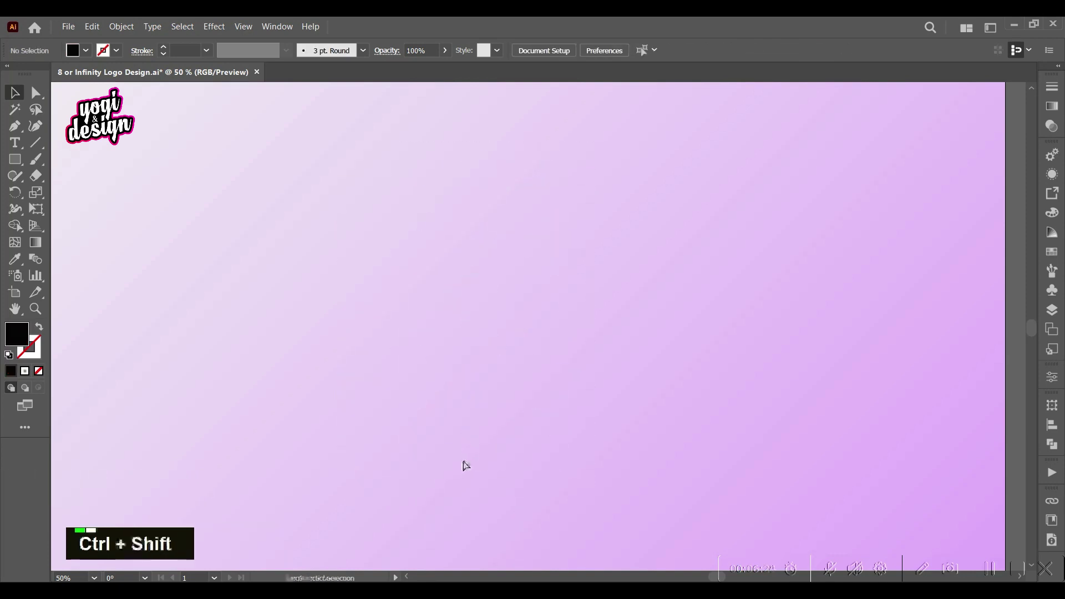
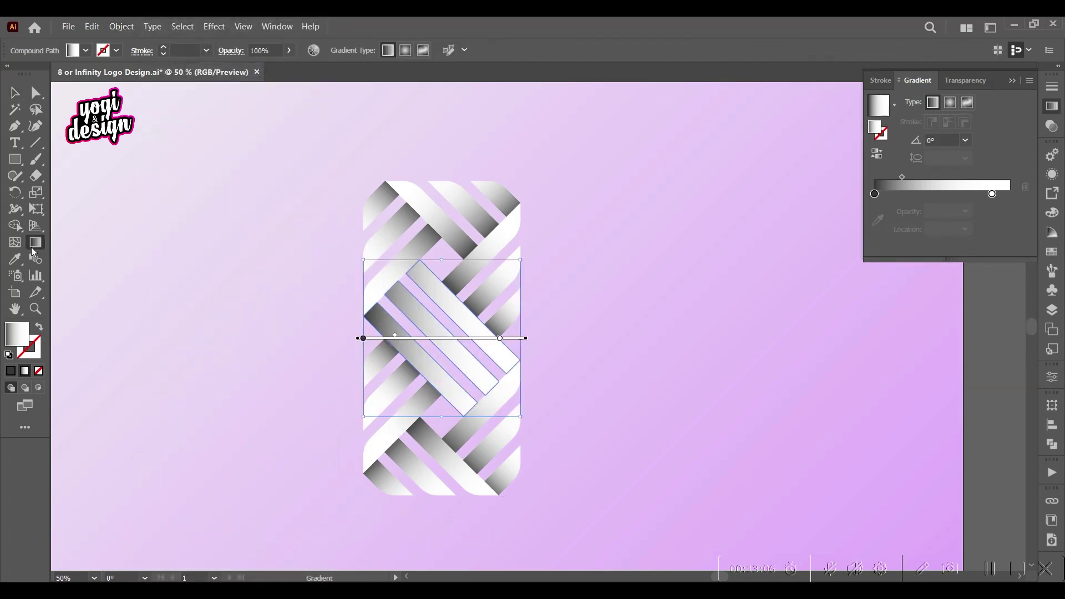
# Set the middle strips' gradient to -45° with a white middle stop between dark end stops
pyautogui.scroll(3)
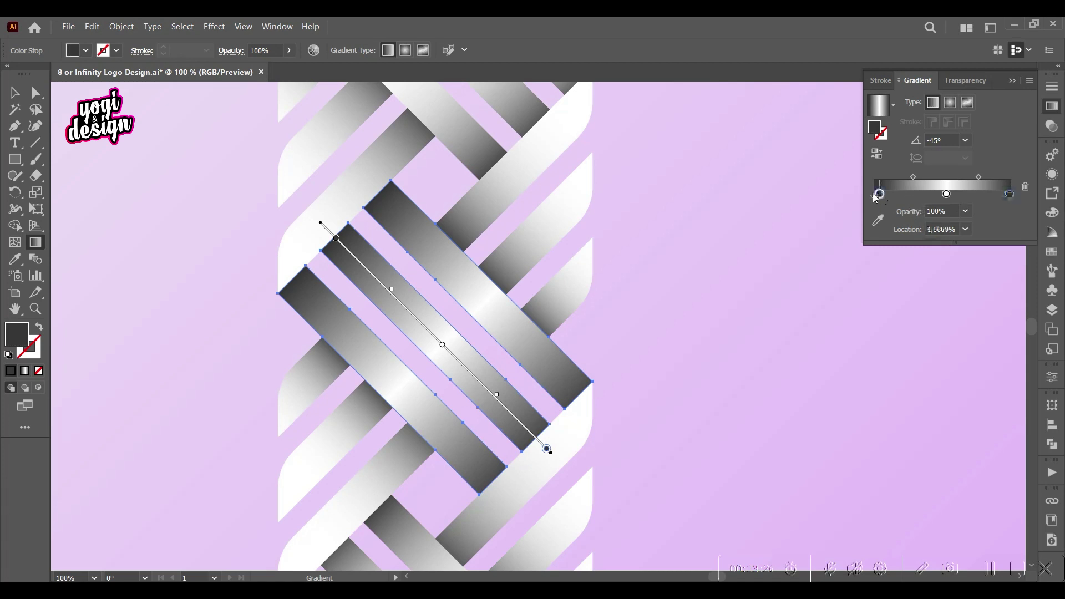
pyautogui.scroll(-3)
pyautogui.doubleClick(215, 290)
pyautogui.scroll(3)
pyautogui.doubleClick(553, 282)
# Restack the top-right and bottom strip pieces with Arrange so they interlace over and under
pyautogui.click(529, 250)
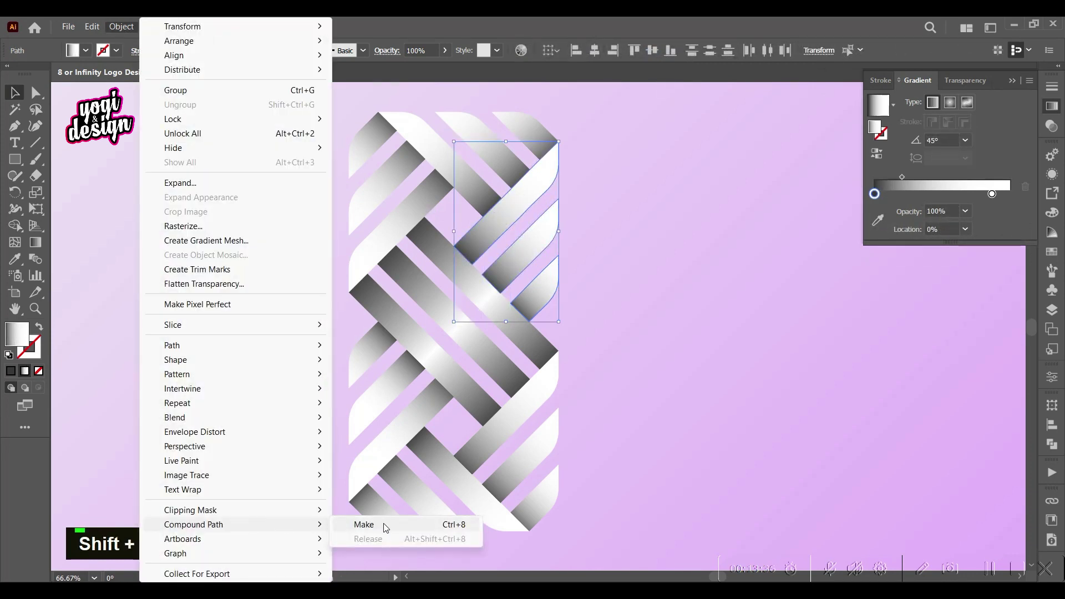
pyautogui.click(465, 129)
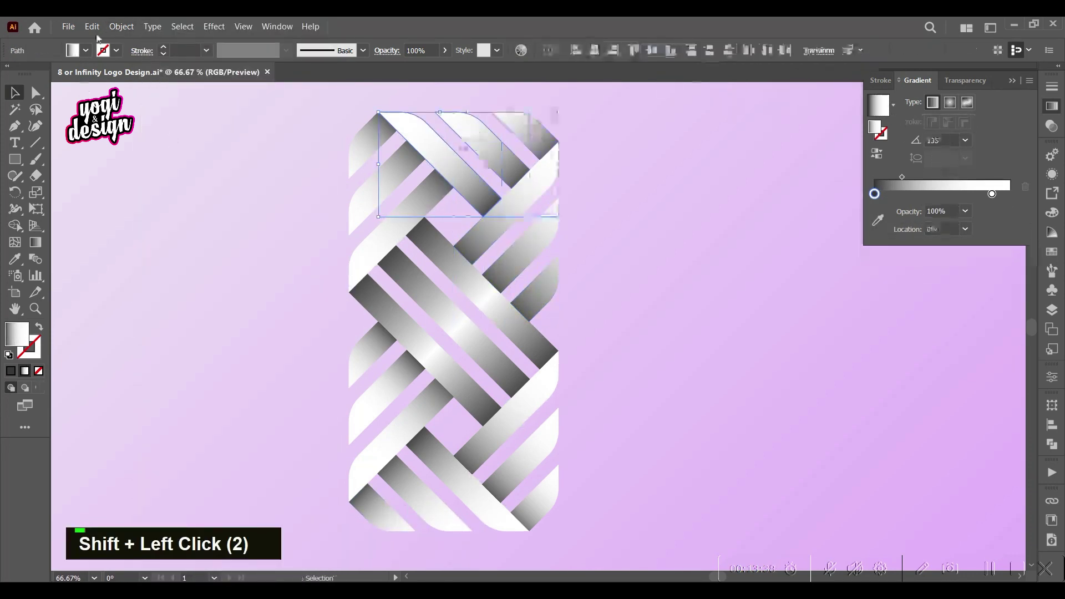
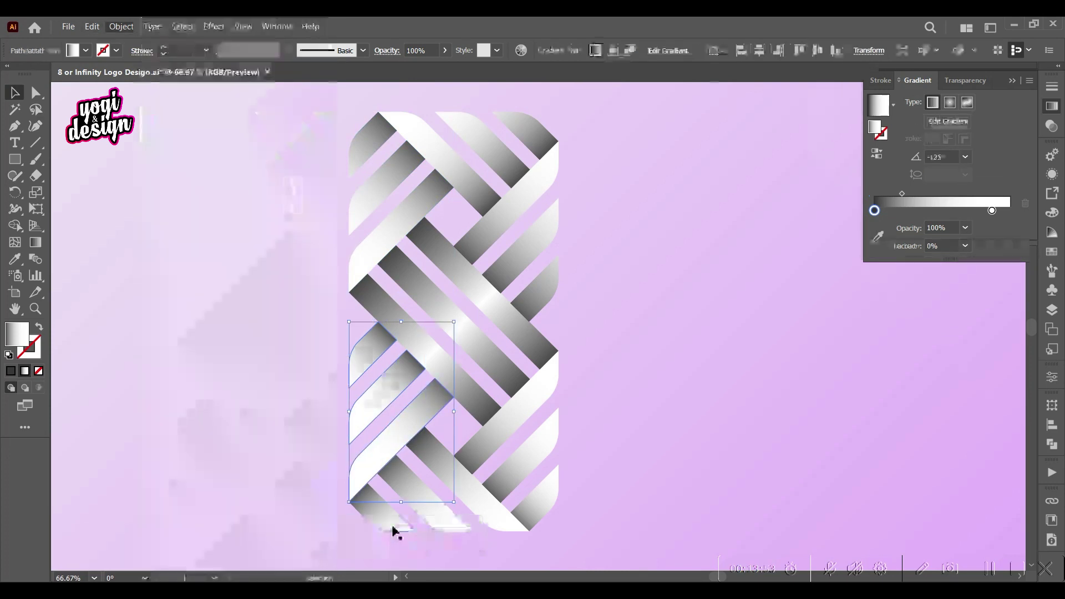
pyautogui.click(454, 530)
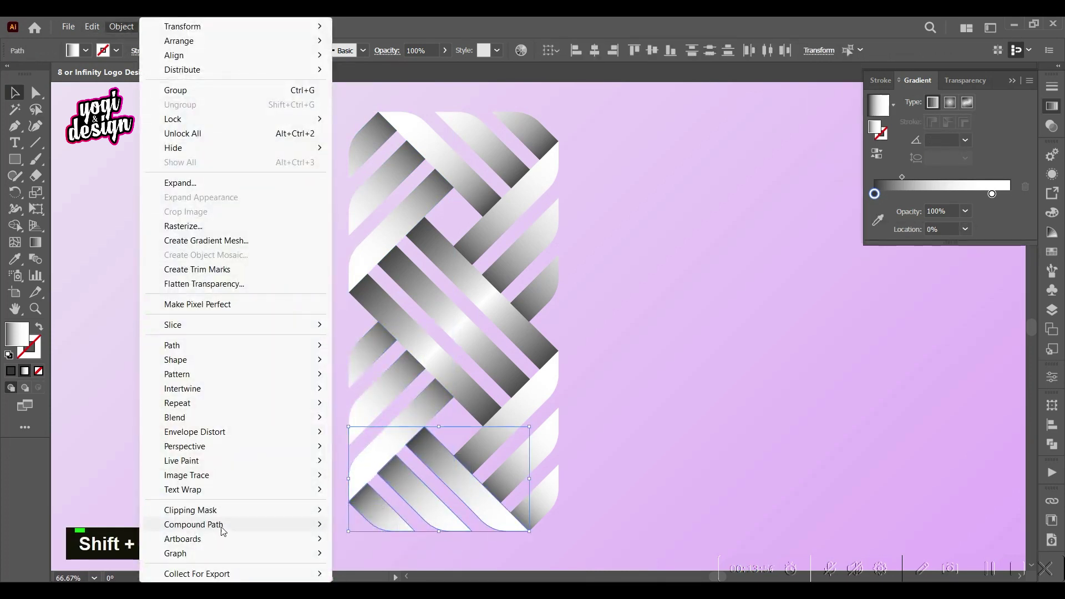
pyautogui.click(548, 446)
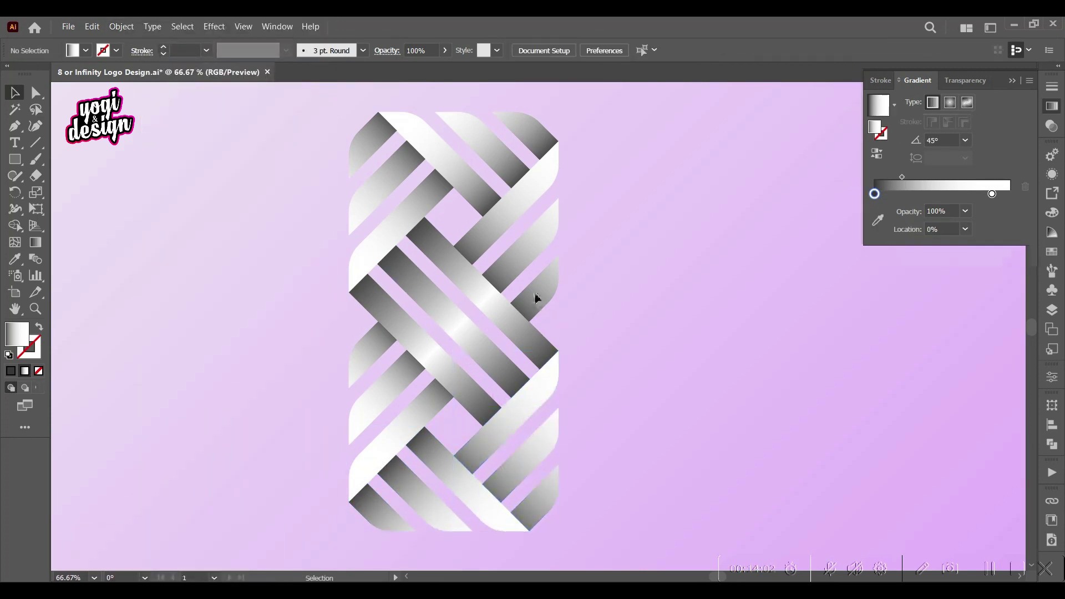
pyautogui.scroll(-3)
# Give the outer strips light-to-dark blue gradients, adjusting each strip's gradient angle
pyautogui.middleClick(663, 369)
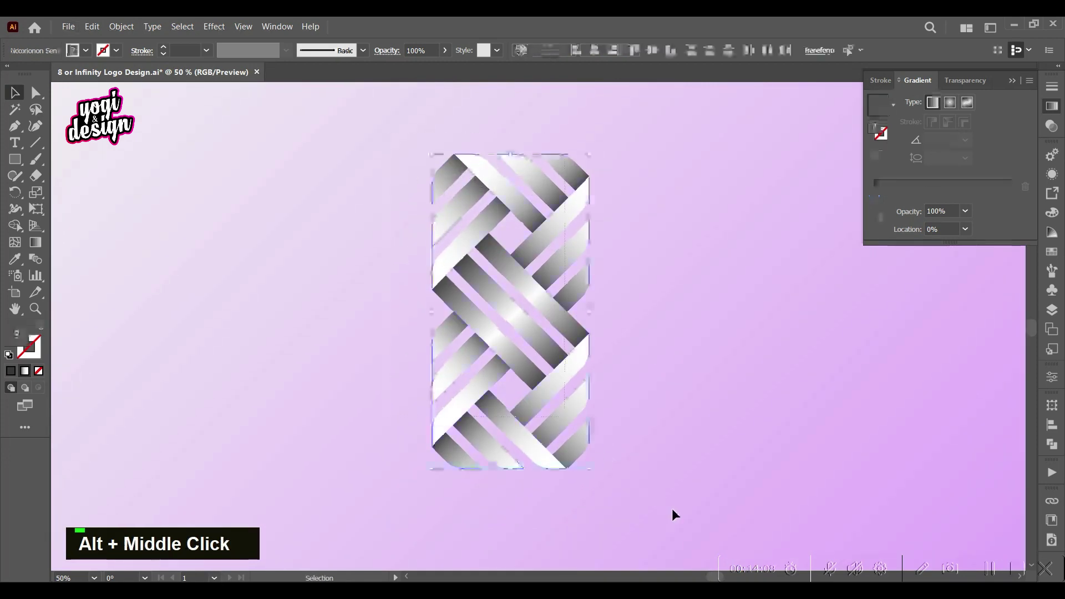
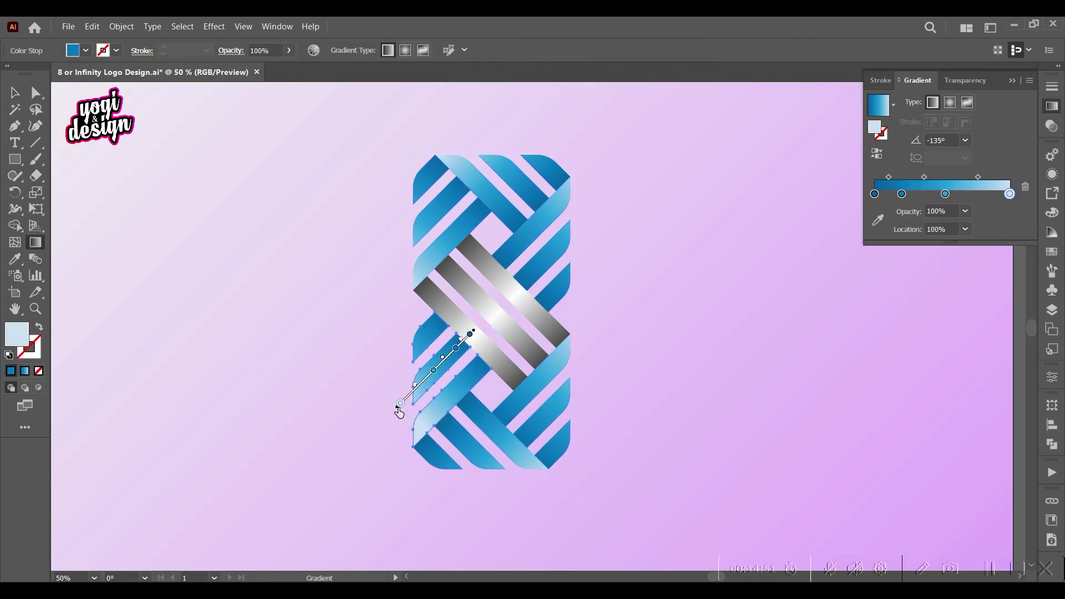
pyautogui.scroll(3)
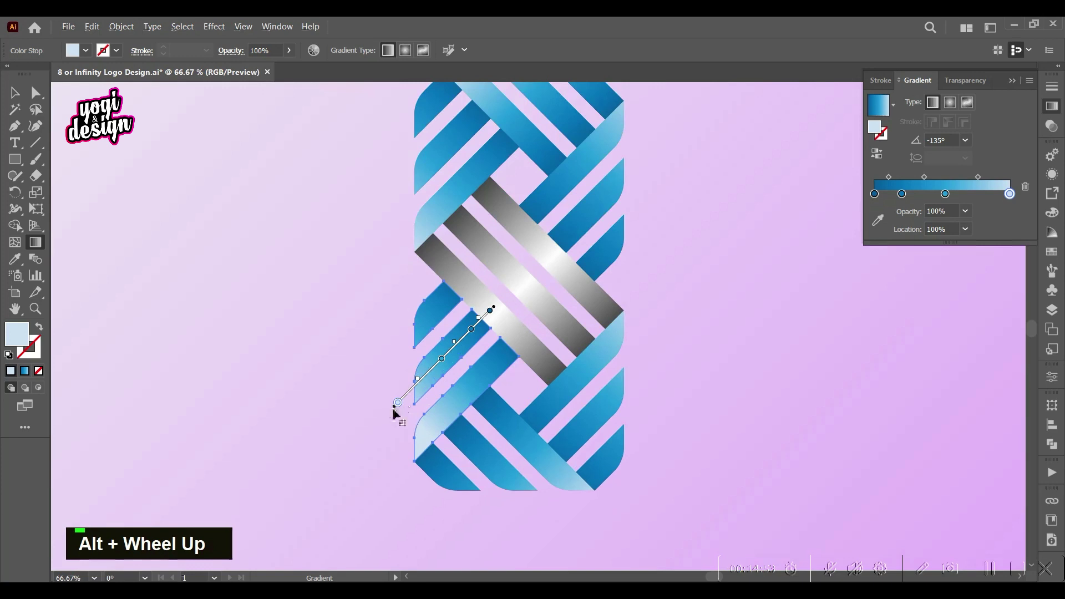
pyautogui.scroll(-3)
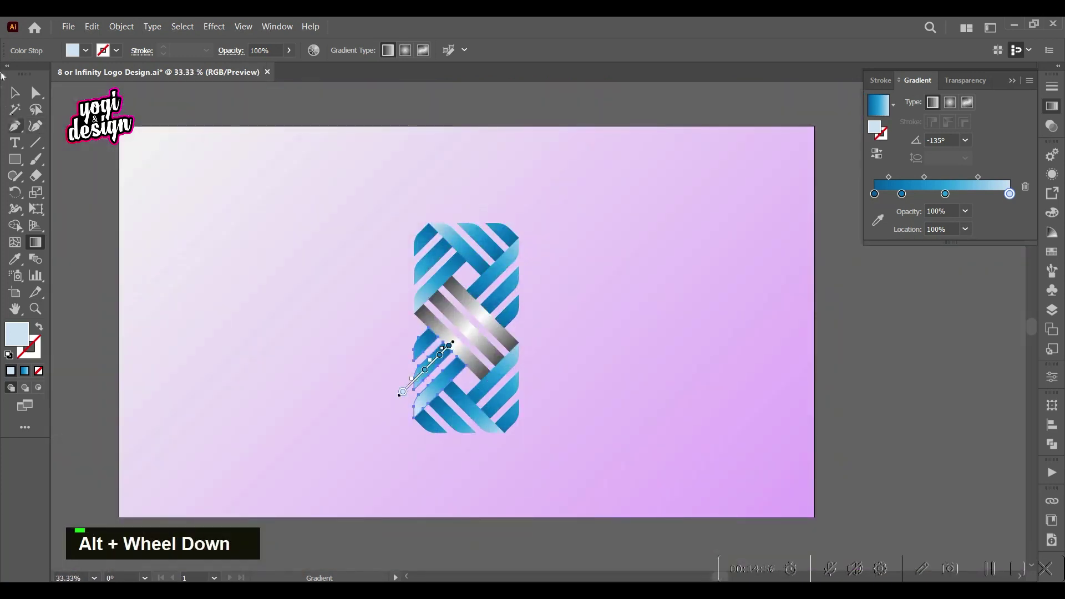
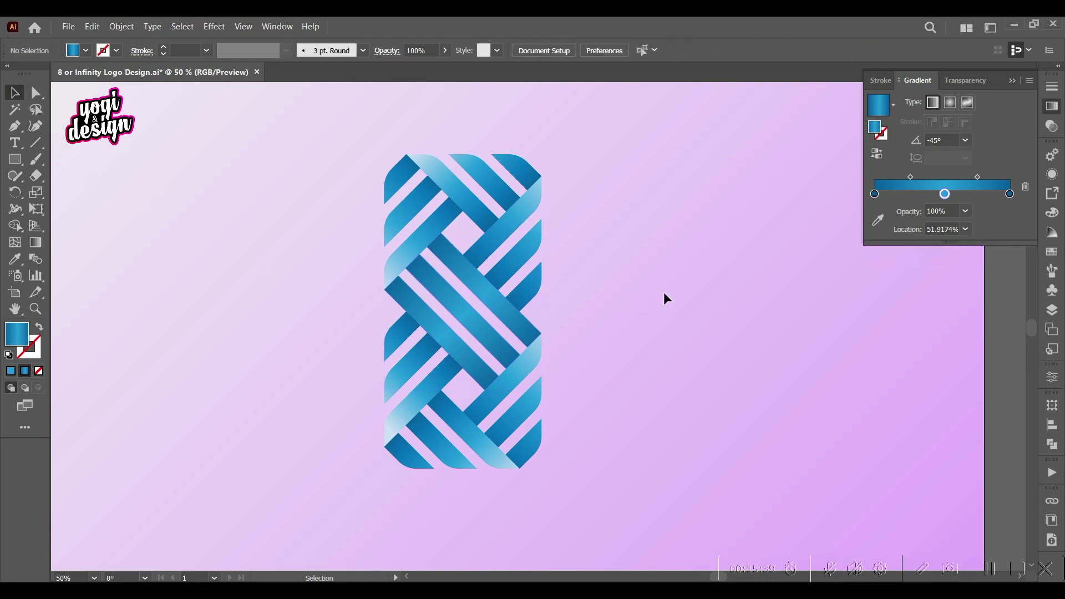
# Try a 6 pt stroke on the compound path, reset it to 0 pt and scale the logo up
pyautogui.scroll(3)
pyautogui.scroll(-3)
pyautogui.middleClick(515, 328)
pyautogui.scroll(3)
pyautogui.scroll(-3)
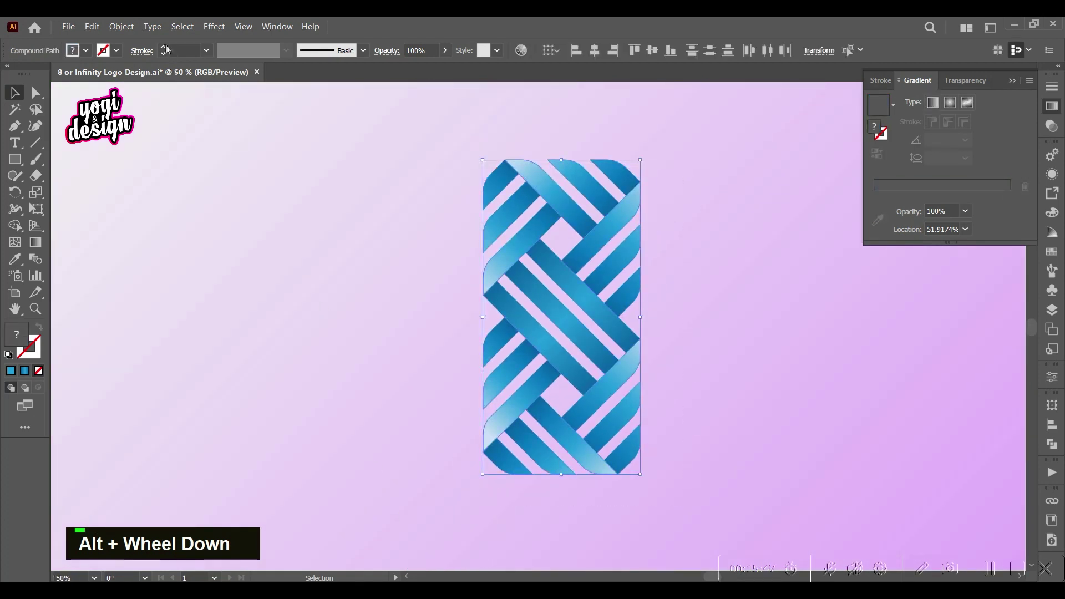
pyautogui.doubleClick(168, 49)
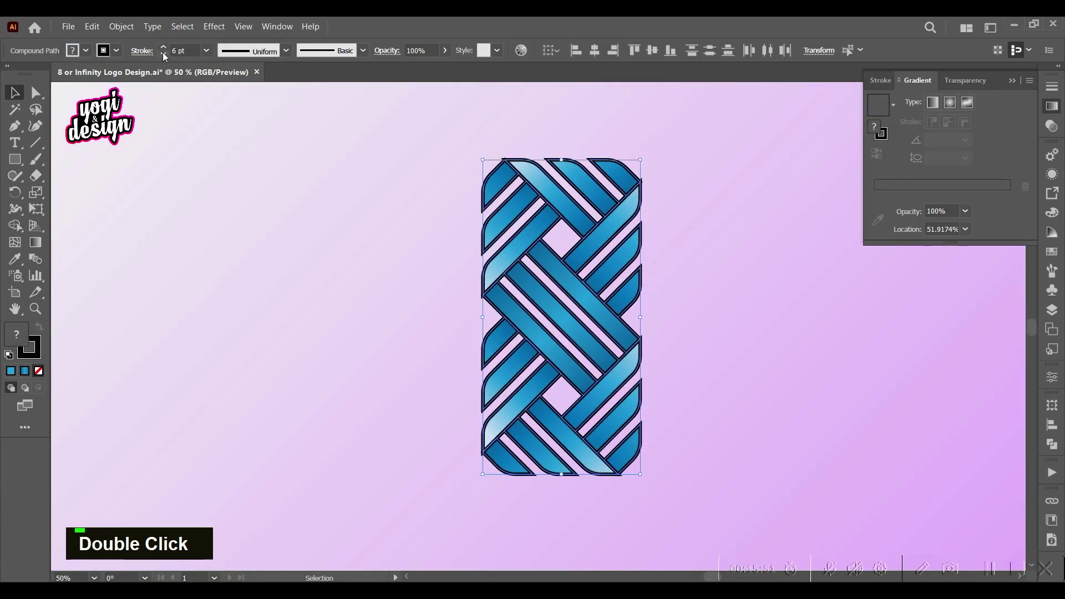
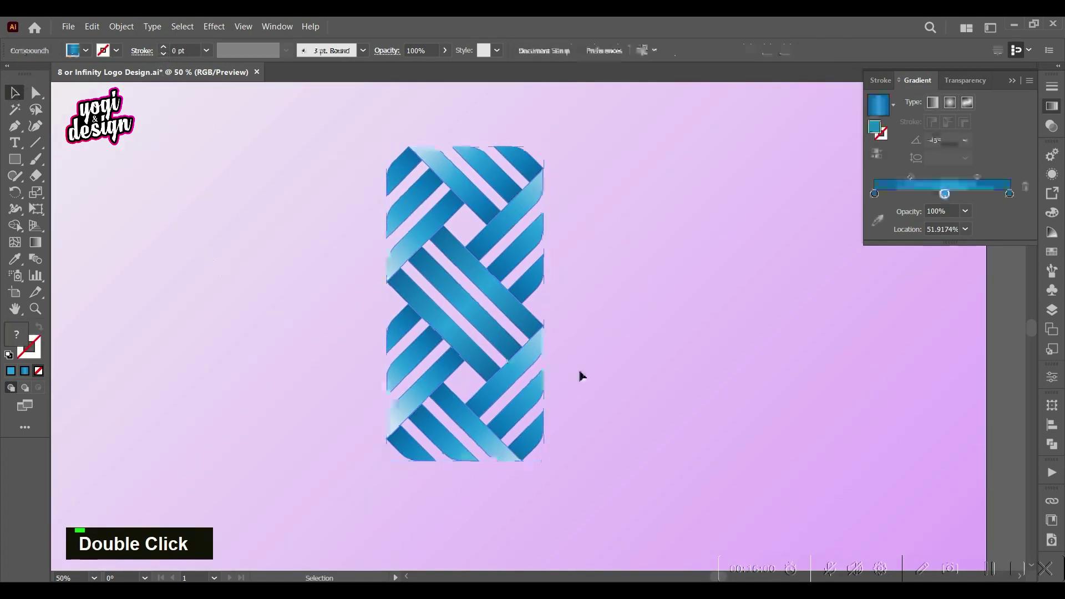
pyautogui.scroll(-3)
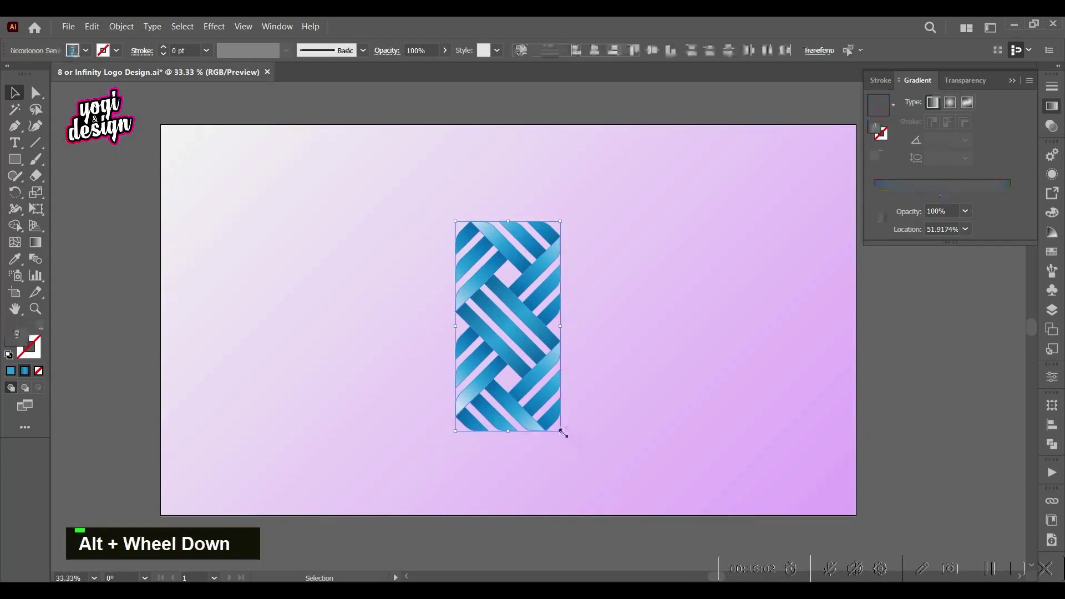